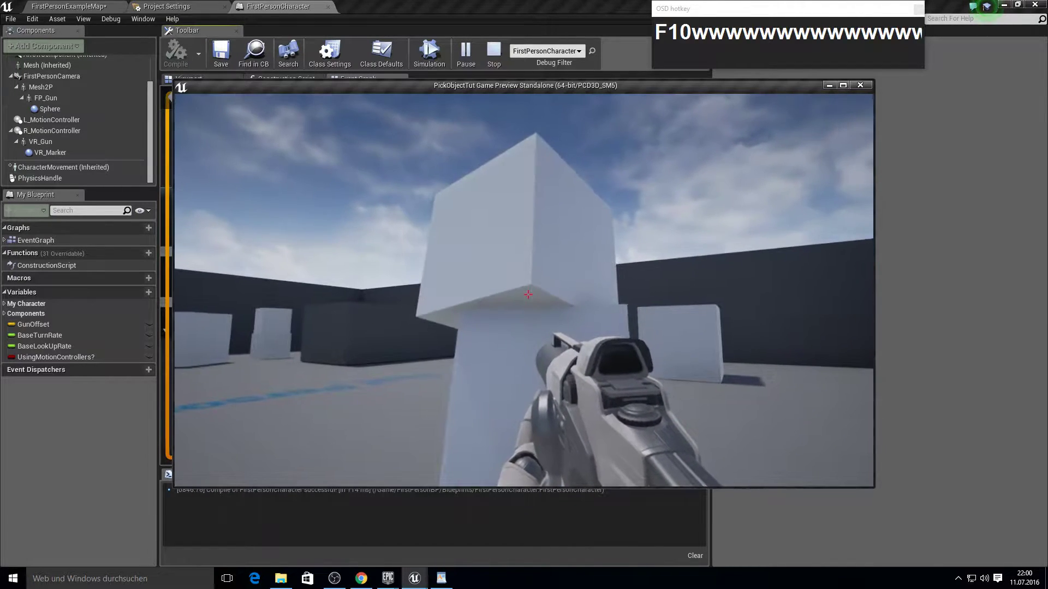
Step: Walk around the standalone preview grabbing and carrying the white cubes with G
{"action": "type", "text": "gwwwwwwgggggwggggg"}
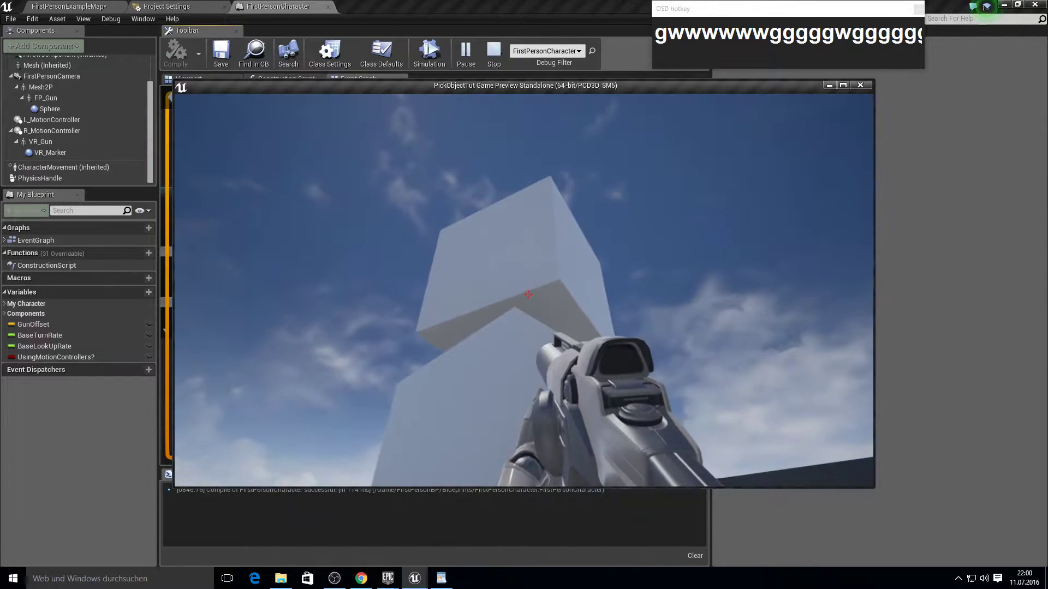
{"action": "type", "text": "wwwwwwwwwwwwwww"}
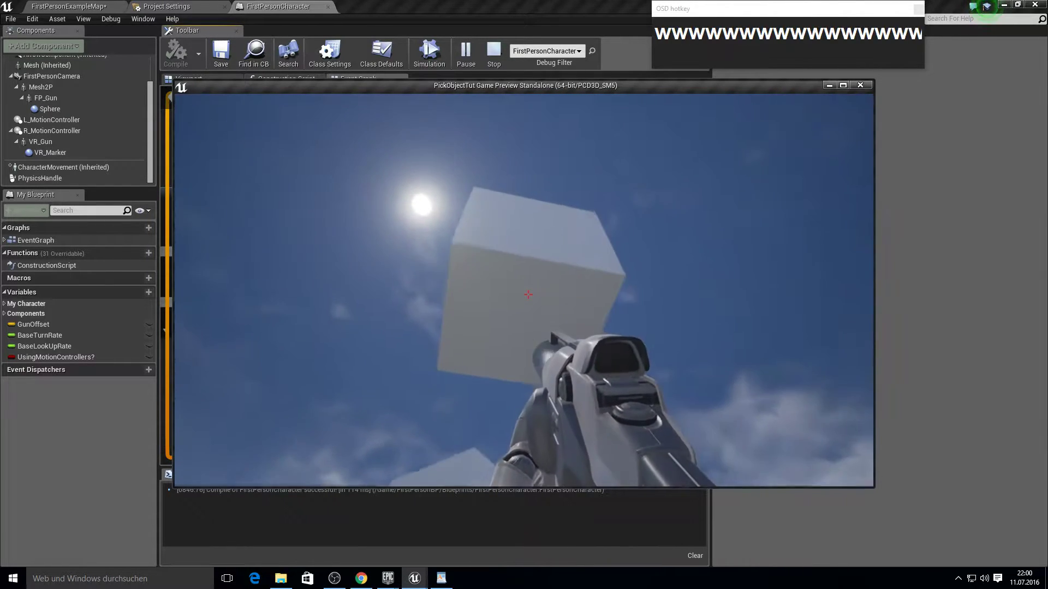
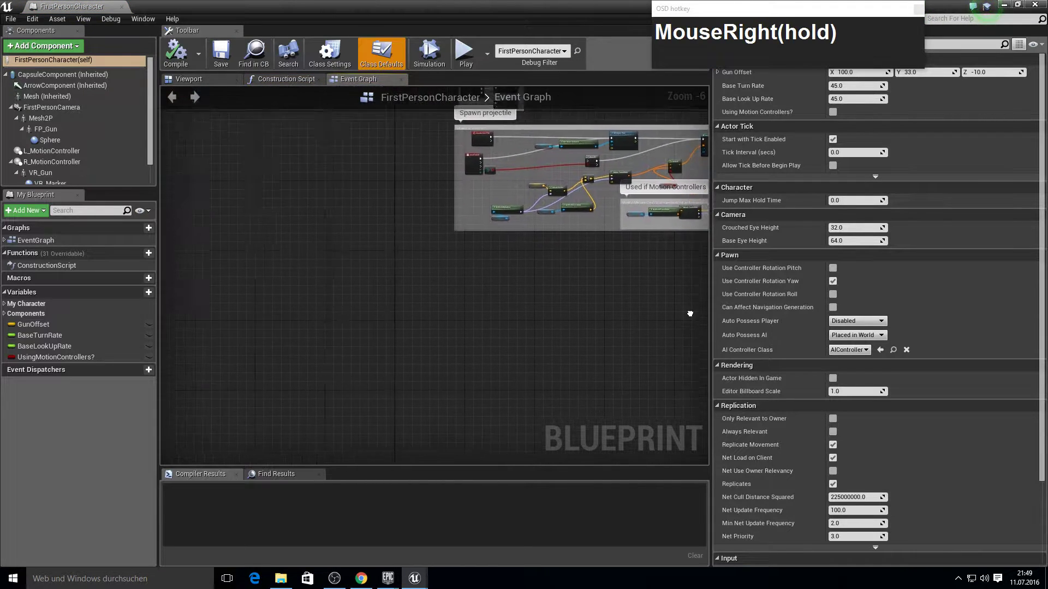
Step: Add a G keyboard event and a First Person Camera reference to the graph
{"action": "scroll", "scroll_direction": "down", "scroll_amount": 3}
{"action": "scroll", "scroll_direction": "up", "scroll_amount": 3}
{"action": "right_click", "coordinate": [533, 240]}
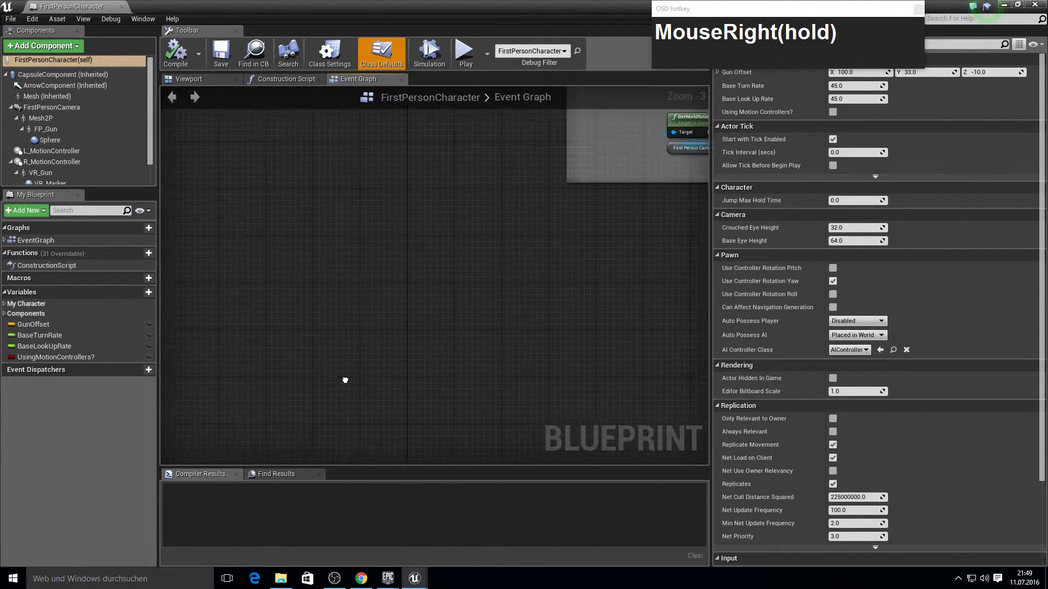
{"action": "key", "text": "g"}
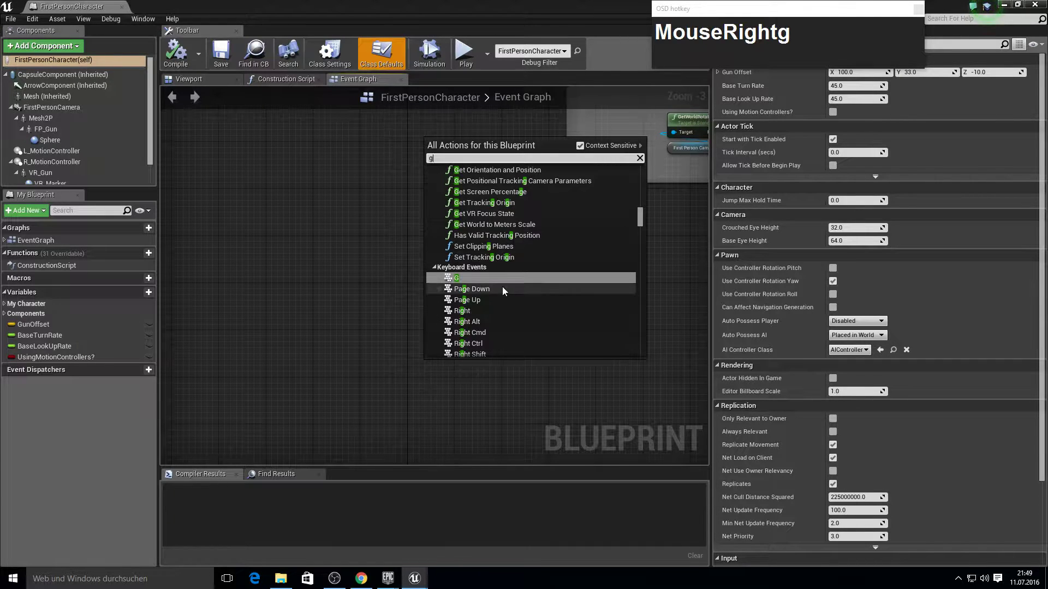
{"action": "left_click", "coordinate": [492, 283]}
{"action": "right_click", "coordinate": [502, 352]}
{"action": "left_click", "coordinate": [417, 360]}
{"action": "key", "text": "F10"}
{"action": "scroll", "scroll_direction": "down", "scroll_amount": 3}
Step: Add GetWorldLocation and Get Forward Vector nodes from the camera reference
{"action": "left_click", "coordinate": [76, 89]}
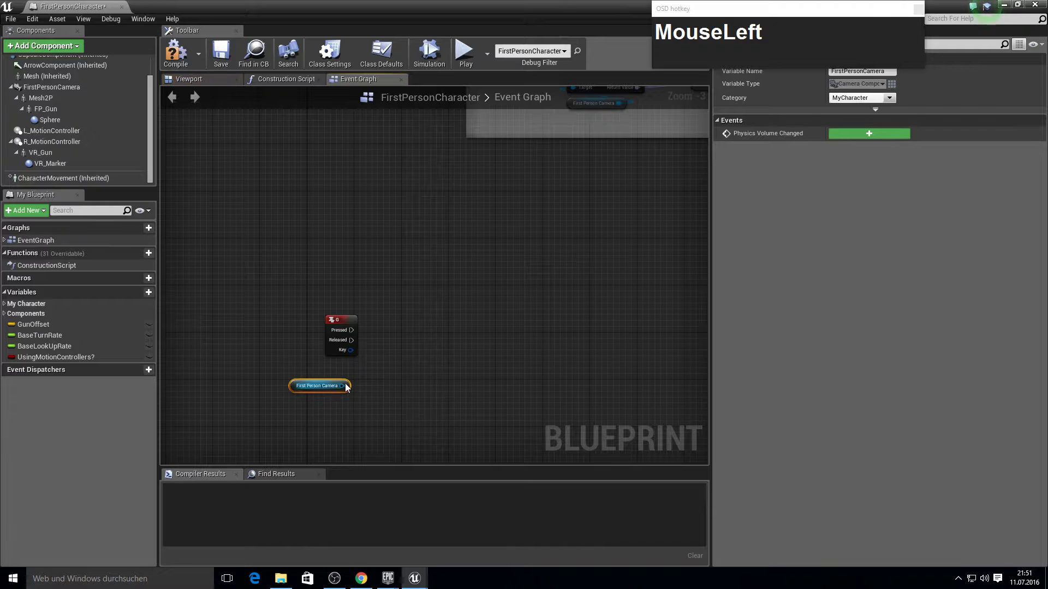
{"action": "type", "text": "MouseLeftget_world_lo"}
{"action": "key", "text": "Return"}
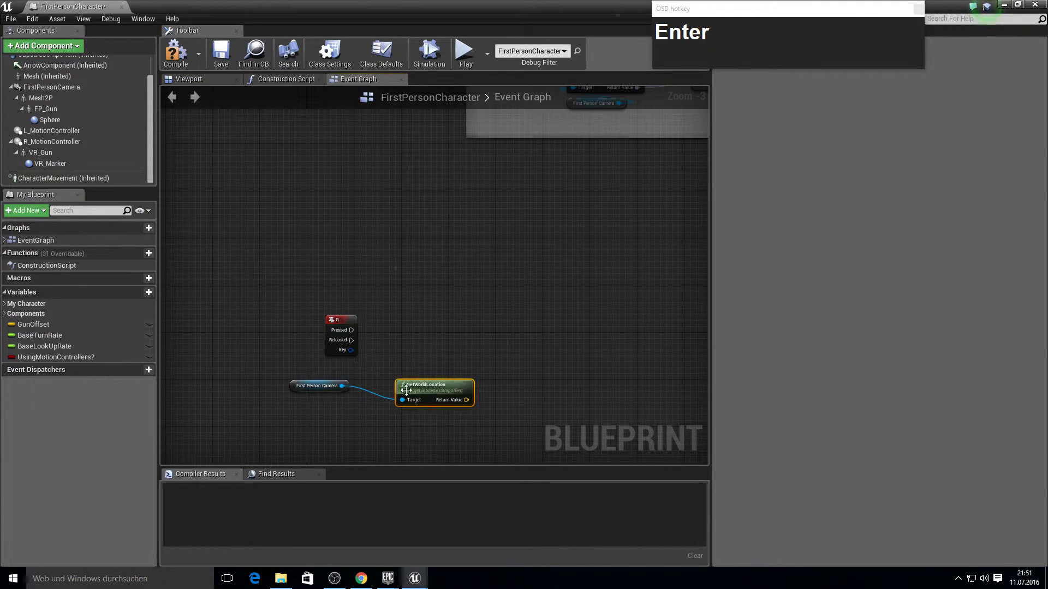
{"action": "left_click", "coordinate": [420, 397]}
{"action": "type", "text": "MouseLeftgetMouseLeftget_forward"}
{"action": "key", "text": "Return"}
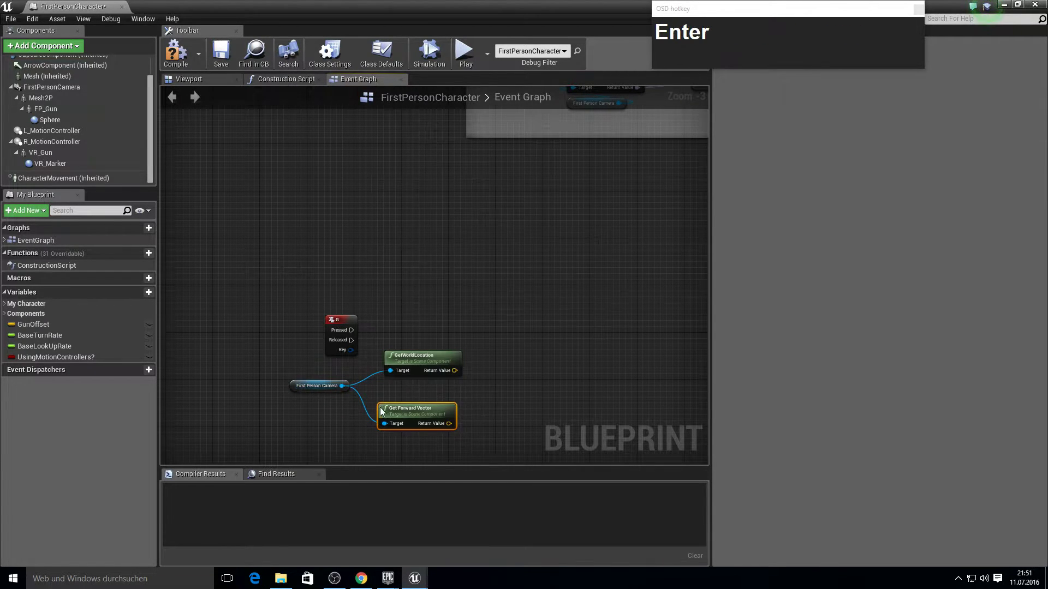
{"action": "left_click", "coordinate": [403, 416]}
{"action": "right_click", "coordinate": [438, 397]}
{"action": "scroll", "scroll_direction": "up", "scroll_amount": 3}
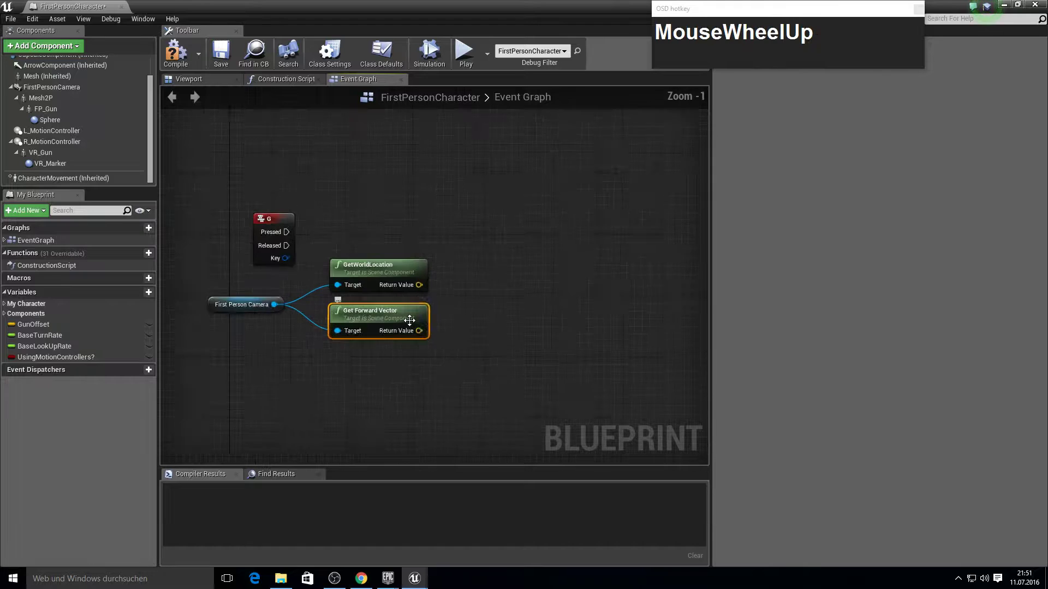
Step: Add vector*float and vector+vector nodes off the forward vector and location
{"action": "right_click", "coordinate": [409, 324]}
{"action": "left_click", "coordinate": [450, 353]}
{"action": "type", "text": "vctor"}
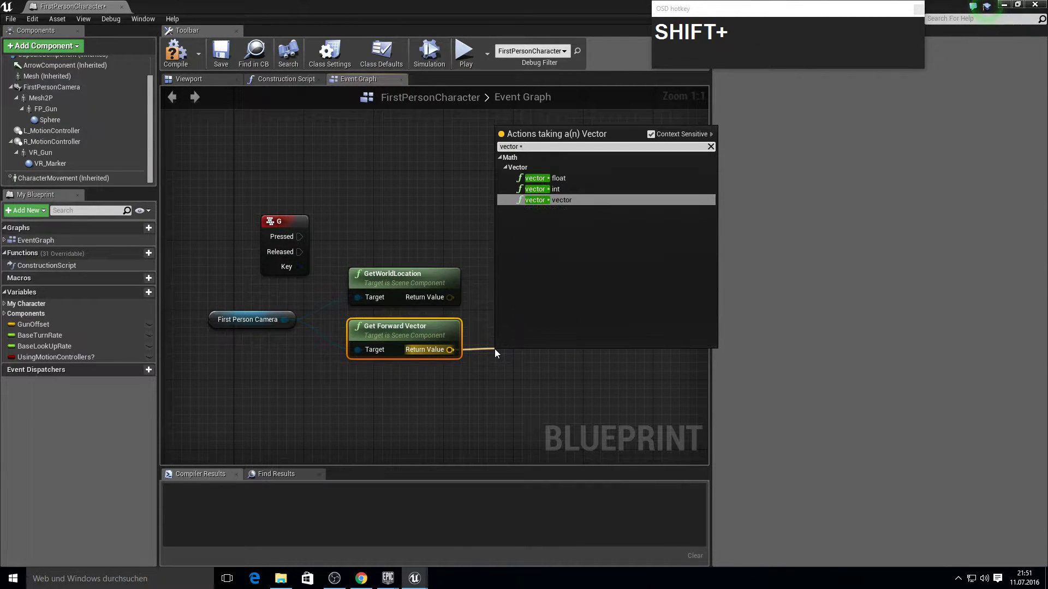
{"action": "key", "text": "shift+Up"}
{"action": "key", "text": "shift+Up"}
{"action": "key", "text": "Return"}
{"action": "left_click", "coordinate": [452, 299]}
{"action": "type", "text": "MouseLeftvector"}
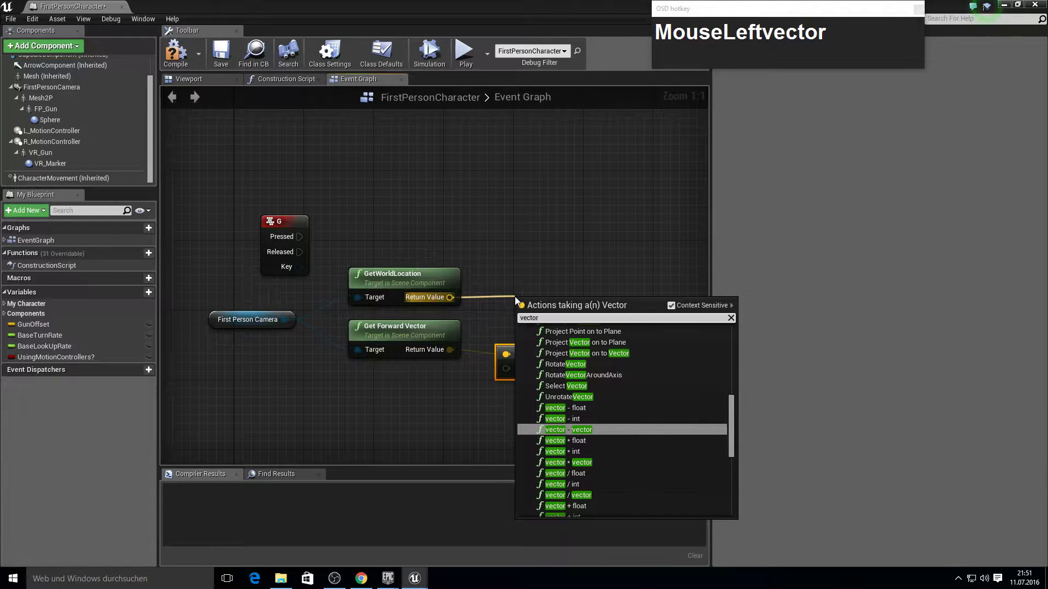
{"action": "type", "text": "ect"}
{"action": "key", "text": "Return"}
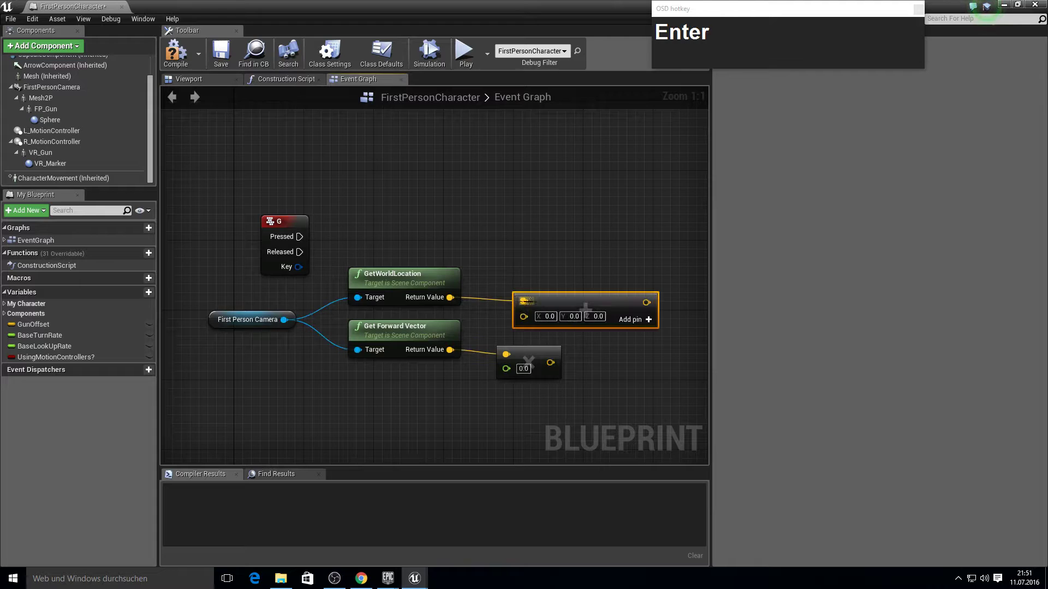
{"action": "left_click", "coordinate": [552, 305]}
{"action": "key", "text": "F10"}
Step: Set the forward-vector multiplier to 200 and search for a line trace from G Pressed
{"action": "left_click", "coordinate": [550, 366]}
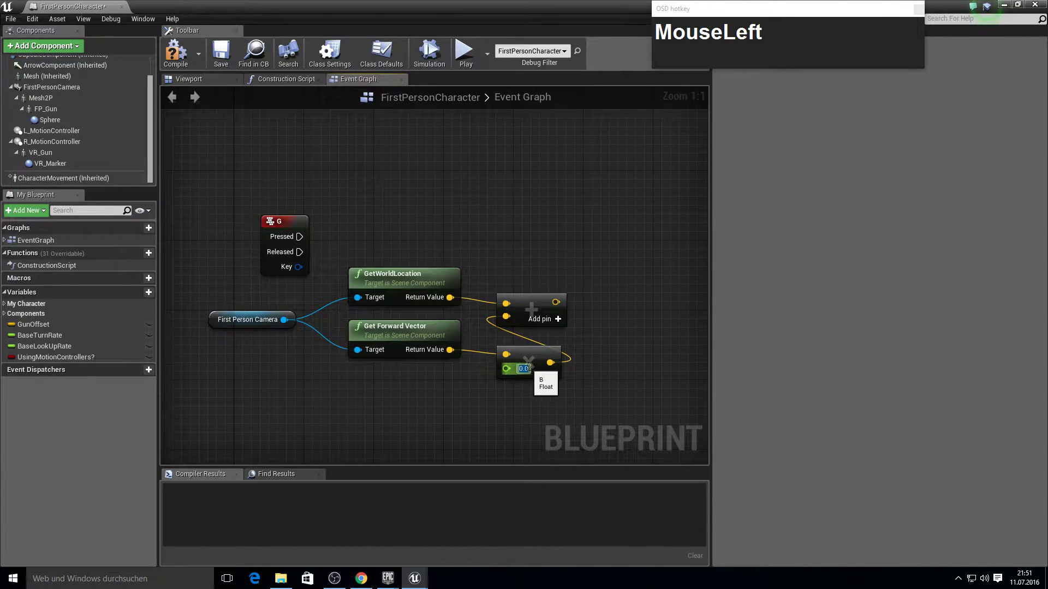
{"action": "key", "text": "KP_2"}
{"action": "key", "text": "KP_0"}
{"action": "key", "text": "Return"}
{"action": "left_click", "coordinate": [303, 239]}
{"action": "type", "text": "linrace"}
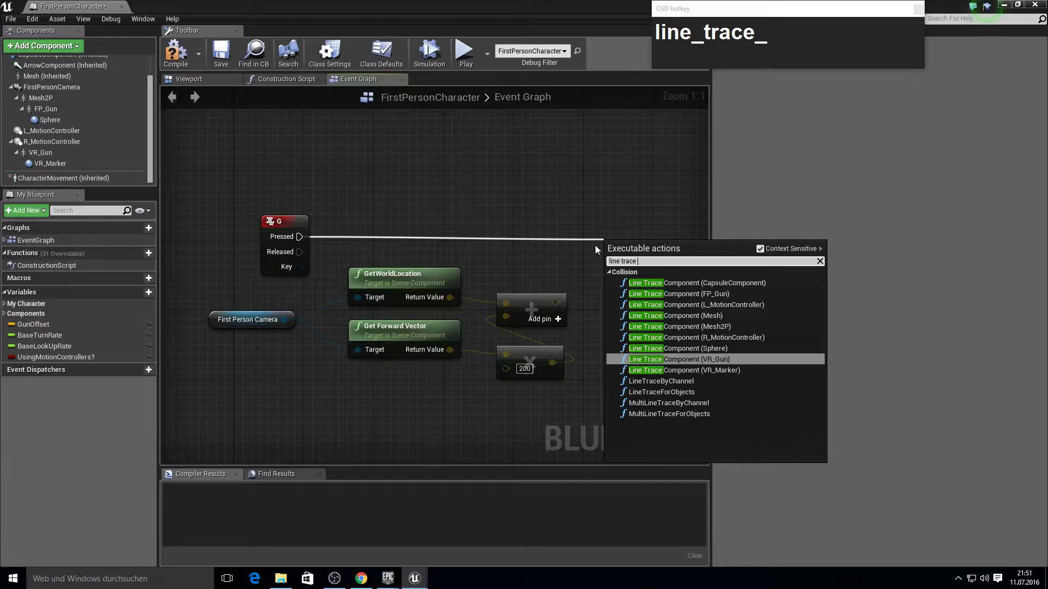
Step: Wire the camera location into LineTraceByChannel and set Draw Debug Type to For Duration
{"action": "left_click_drag", "start_coordinate": [673, 382], "coordinate": [653, 287]}
{"action": "right_click", "coordinate": [652, 316]}
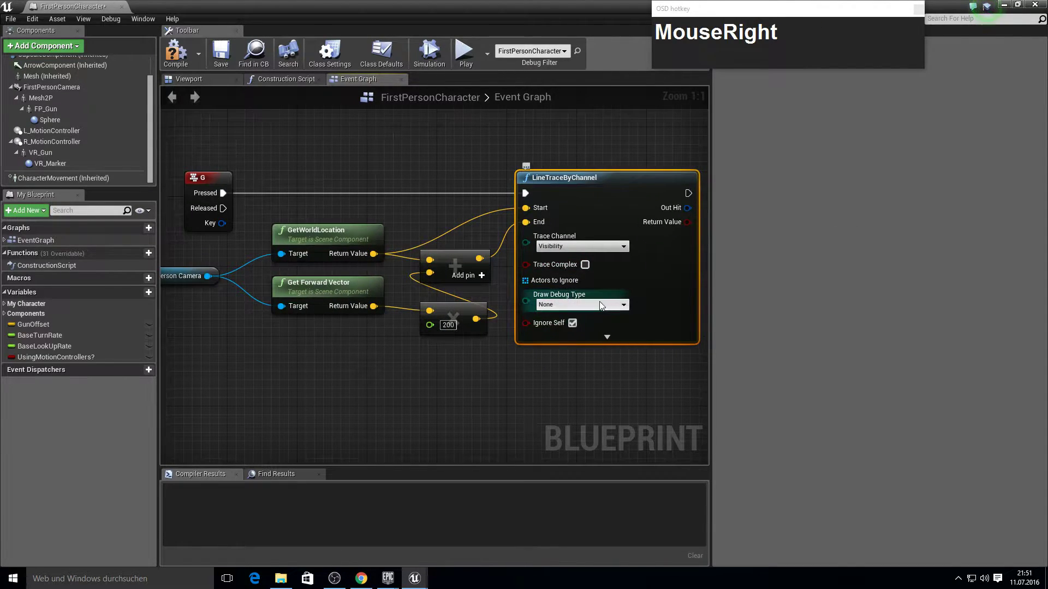
{"action": "left_click", "coordinate": [594, 304]}
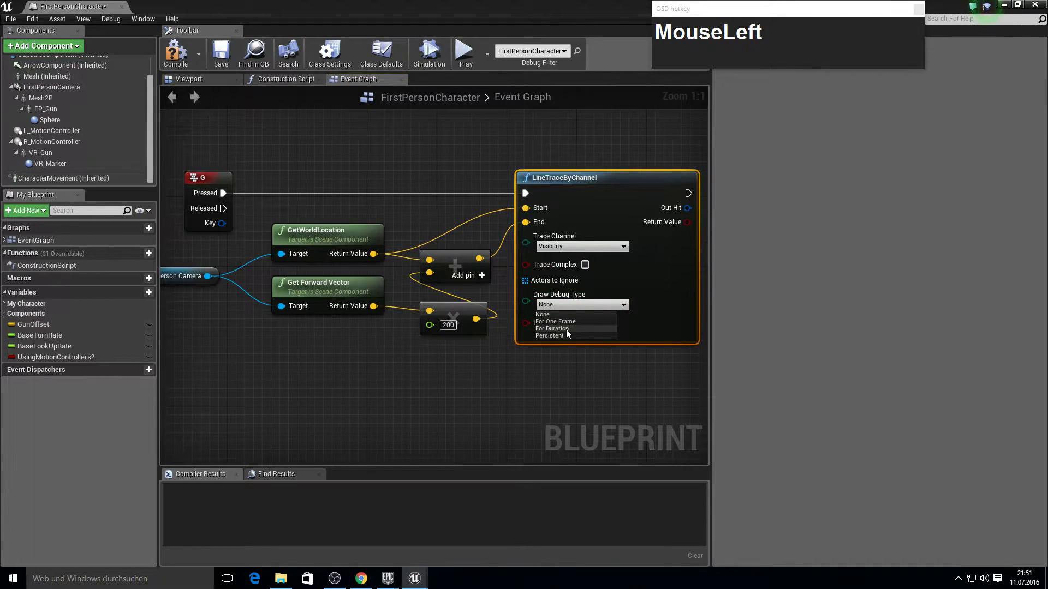
{"action": "right_click", "coordinate": [673, 151]}
Step: Add a Branch and Break Hit Result after the trace, feeding the hit into the branch condition
{"action": "left_click", "coordinate": [426, 222]}
{"action": "type", "text": "MouseLeftbranch"}
{"action": "key", "text": "Return"}
{"action": "left_click", "coordinate": [514, 229]}
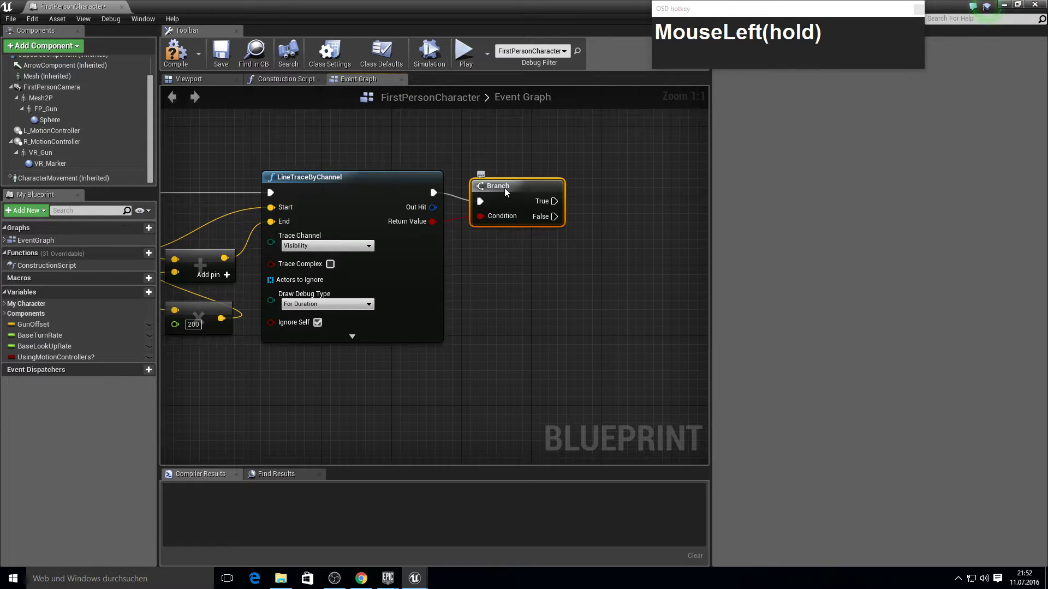
{"action": "type", "text": "break"}
{"action": "key", "text": "Return"}
{"action": "left_click", "coordinate": [541, 253]}
Step: Add a Physics Handle reference feeding a Grab Component node
{"action": "right_click", "coordinate": [598, 257]}
{"action": "key", "text": "Tab"}
{"action": "key", "text": "F10"}
{"action": "scroll", "scroll_direction": "down", "scroll_amount": 3}
{"action": "left_click_drag", "start_coordinate": [51, 52], "coordinate": [50, 52]}
{"action": "type", "text": "pphy"}
{"action": "left_click", "coordinate": [59, 91]}
{"action": "scroll", "scroll_direction": "down", "scroll_amount": 3}
{"action": "left_click", "coordinate": [51, 180]}
{"action": "left_click_drag", "start_coordinate": [430, 143], "coordinate": [479, 171]}
{"action": "type", "text": "grab"}
{"action": "key", "text": "Return"}
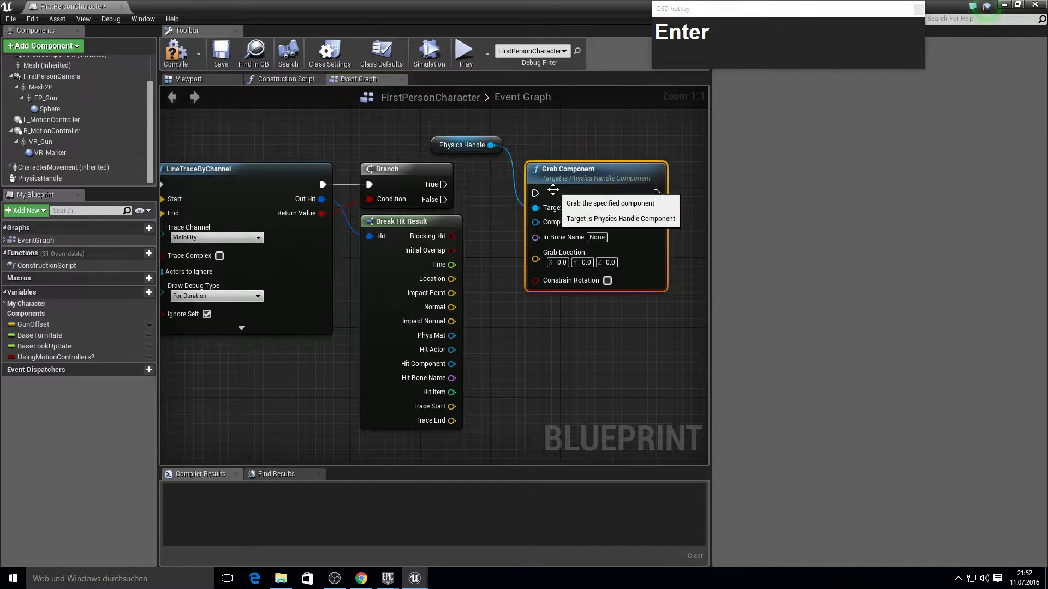
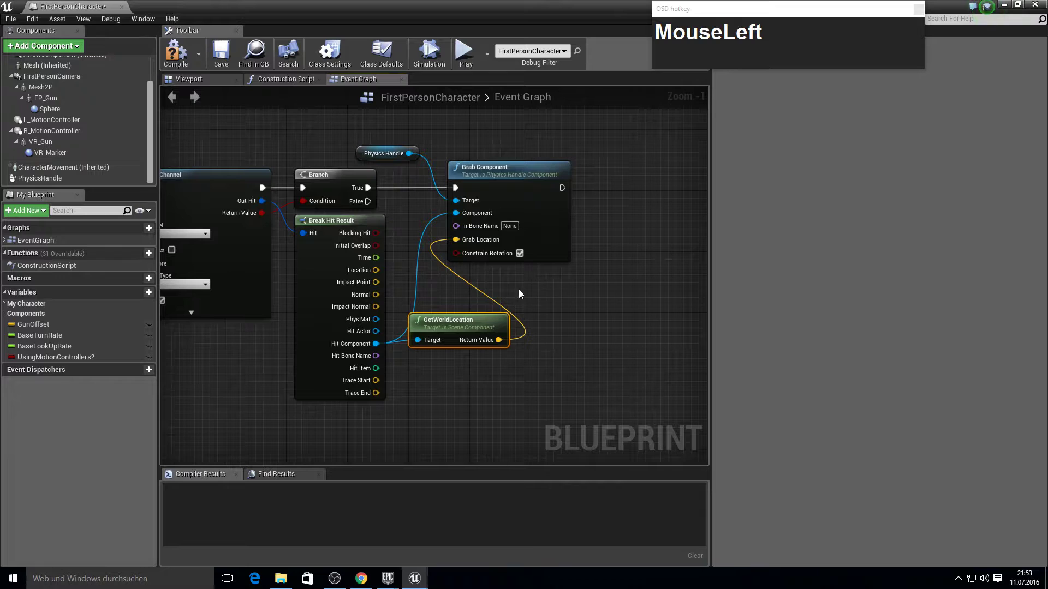
Step: Add a Release Component node acting on the Physics Handle
{"action": "right_click", "coordinate": [507, 290]}
{"action": "scroll", "scroll_direction": "down", "scroll_amount": 3}
{"action": "right_click", "coordinate": [442, 340]}
{"action": "scroll", "scroll_direction": "up", "scroll_amount": 3}
{"action": "key", "text": "Tab"}
{"action": "left_click", "coordinate": [44, 182]}
{"action": "type", "text": "MouseLeftreleasMouseLeftrelease_c"}
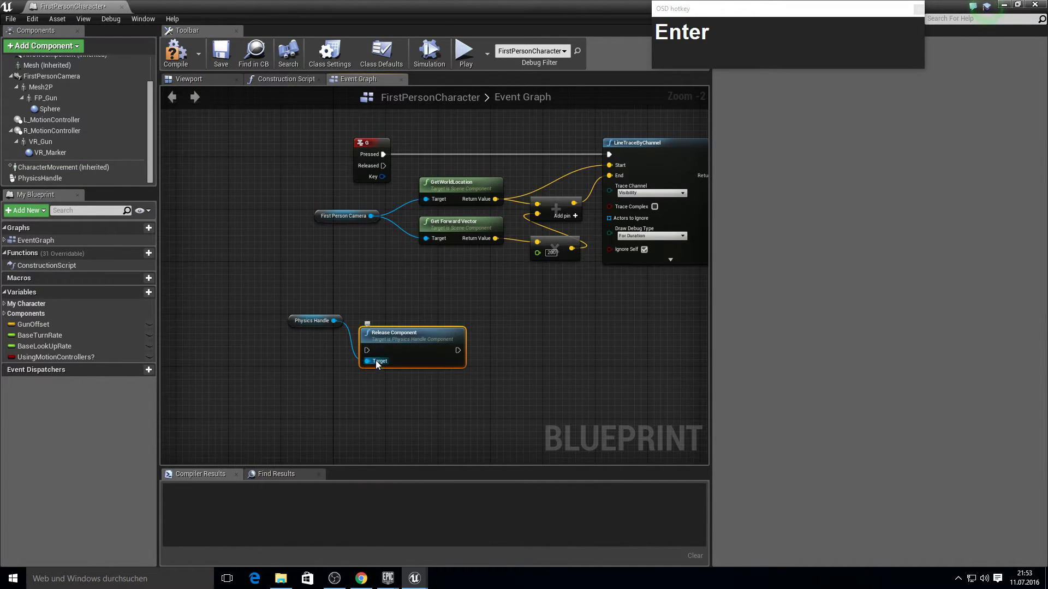
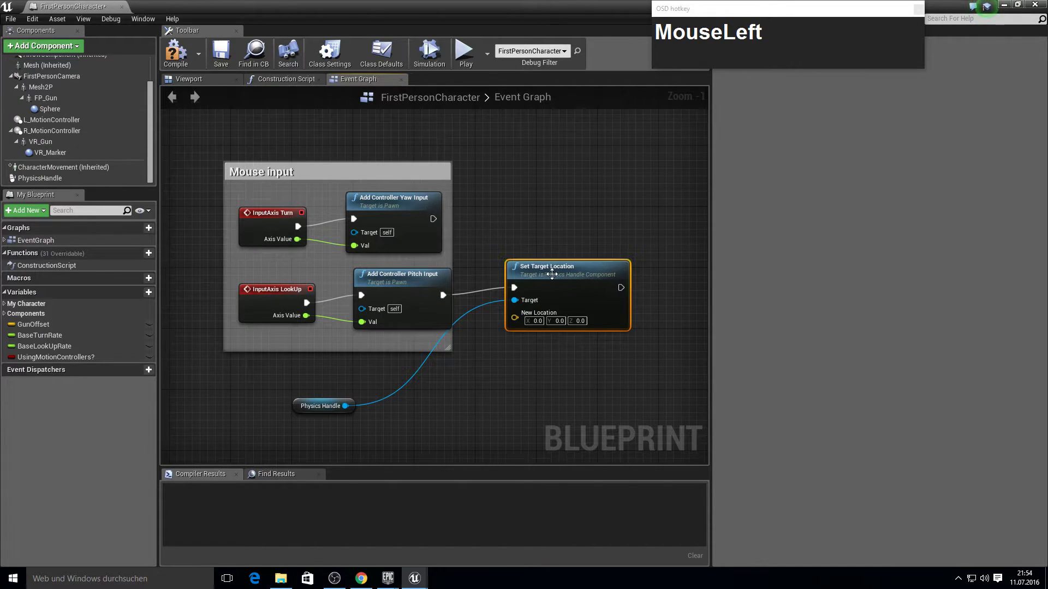
Step: Duplicate the Set Target Location node and place the copy below the original
{"action": "left_click", "coordinate": [552, 277]}
{"action": "key", "text": "ctrl+c"}
{"action": "key", "text": "ctrl+v"}
{"action": "left_click", "coordinate": [537, 271]}
{"action": "type", "text": "MouseLeftcMouseLeftcv"}
{"action": "left_click_drag", "start_coordinate": [581, 254], "coordinate": [436, 404]}
{"action": "key", "text": "Tab"}
Step: Select and copy the camera location and forward-vector calculation nodes
{"action": "right_click", "coordinate": [441, 417]}
{"action": "scroll", "scroll_direction": "down", "scroll_amount": 3}
{"action": "right_click", "coordinate": [468, 317]}
{"action": "scroll", "scroll_direction": "up", "scroll_amount": 3}
{"action": "left_click_drag", "start_coordinate": [491, 312], "coordinate": [371, 324]}
{"action": "left_click", "coordinate": [352, 342]}
{"action": "key", "text": "ctrl+c"}
Step: Paste the camera calculation nodes beneath the Set Target Location nodes
{"action": "right_click", "coordinate": [382, 162]}
{"action": "scroll", "scroll_direction": "down", "scroll_amount": 3}
{"action": "right_click", "coordinate": [410, 319]}
{"action": "scroll", "scroll_direction": "up", "scroll_amount": 3}
{"action": "left_click", "coordinate": [351, 348]}
{"action": "type", "text": "MouseLeftv"}
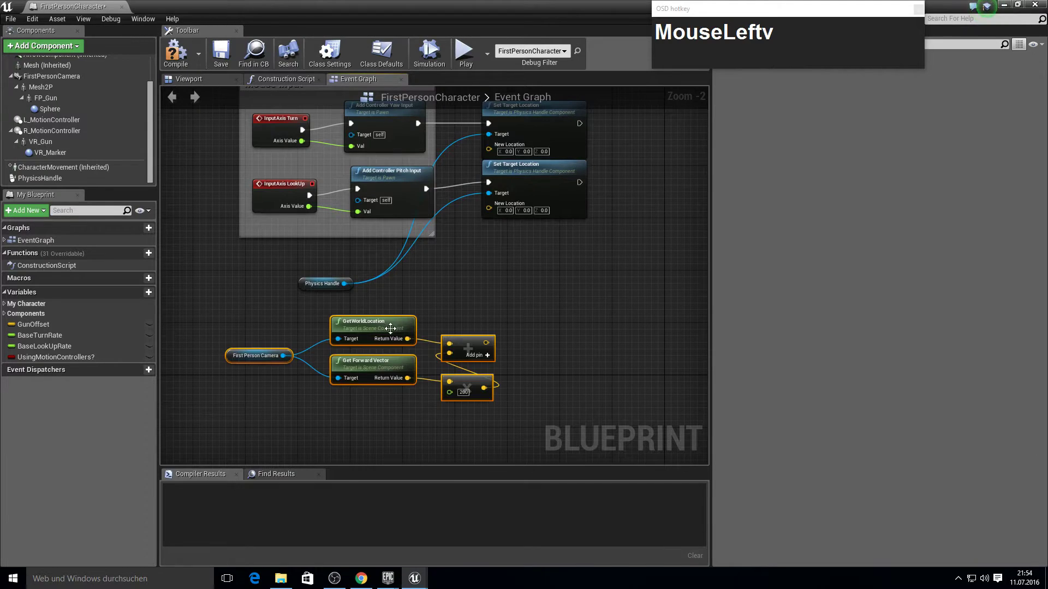
{"action": "left_click", "coordinate": [388, 327]}
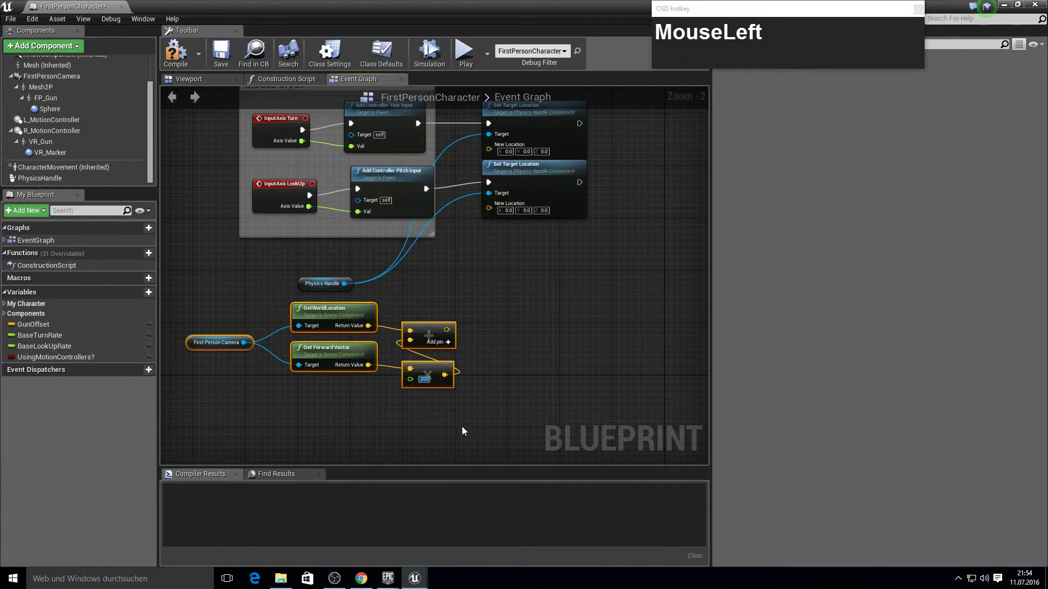
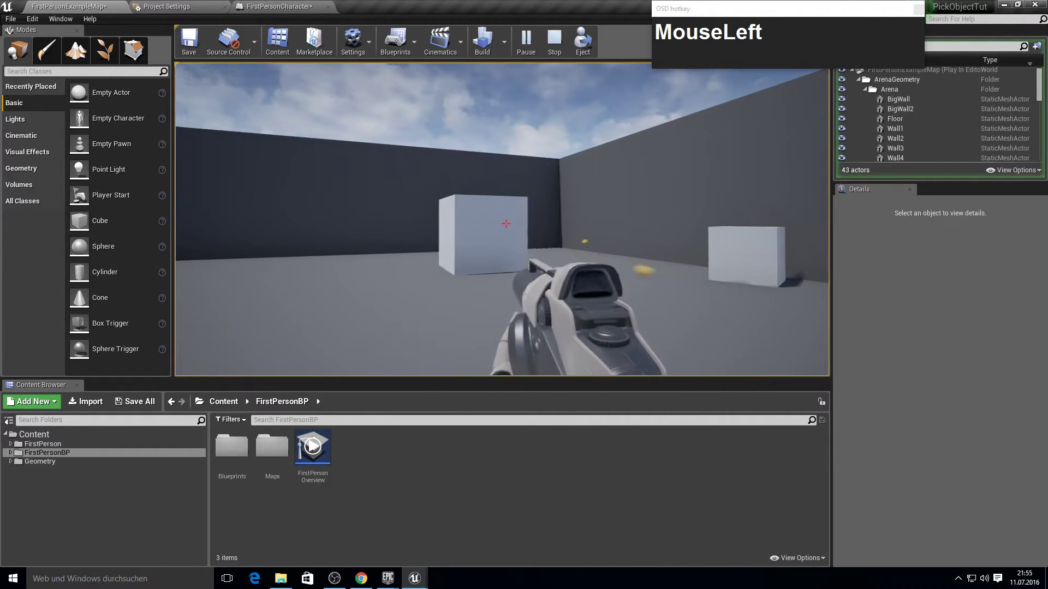
Step: Playtest walking around and picking up cubes with G
{"action": "type", "text": "MouseLeftwwwwwgggggg"}
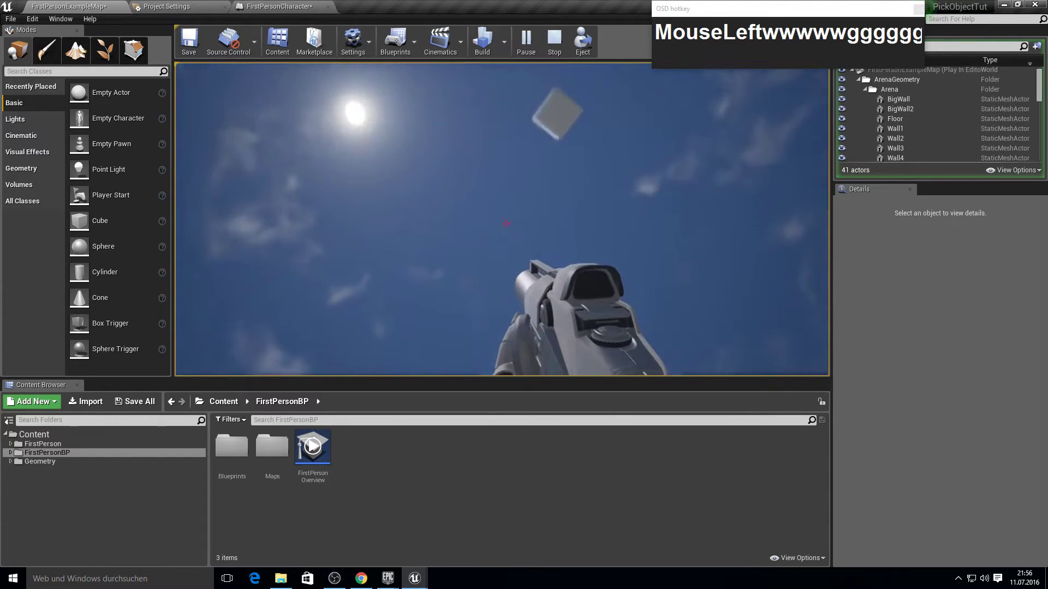
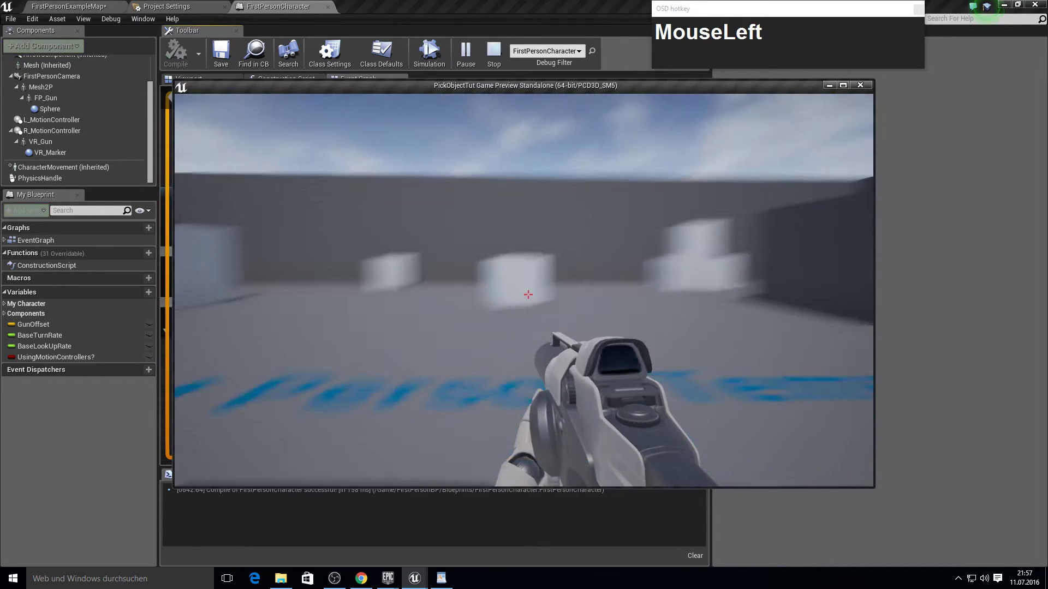
{"action": "type", "text": "wwwwwwwwwwwwww"}
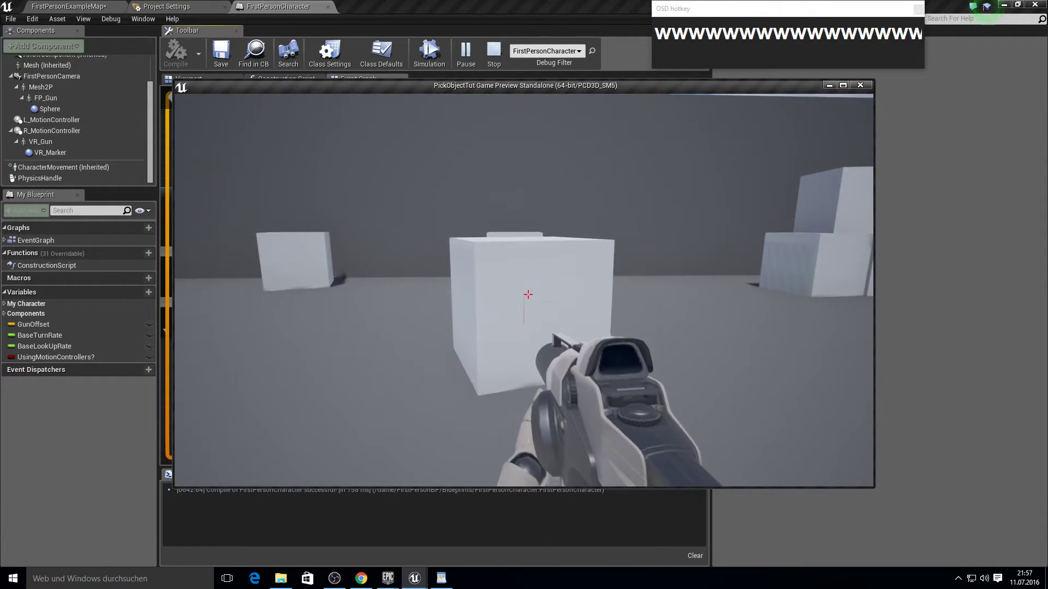
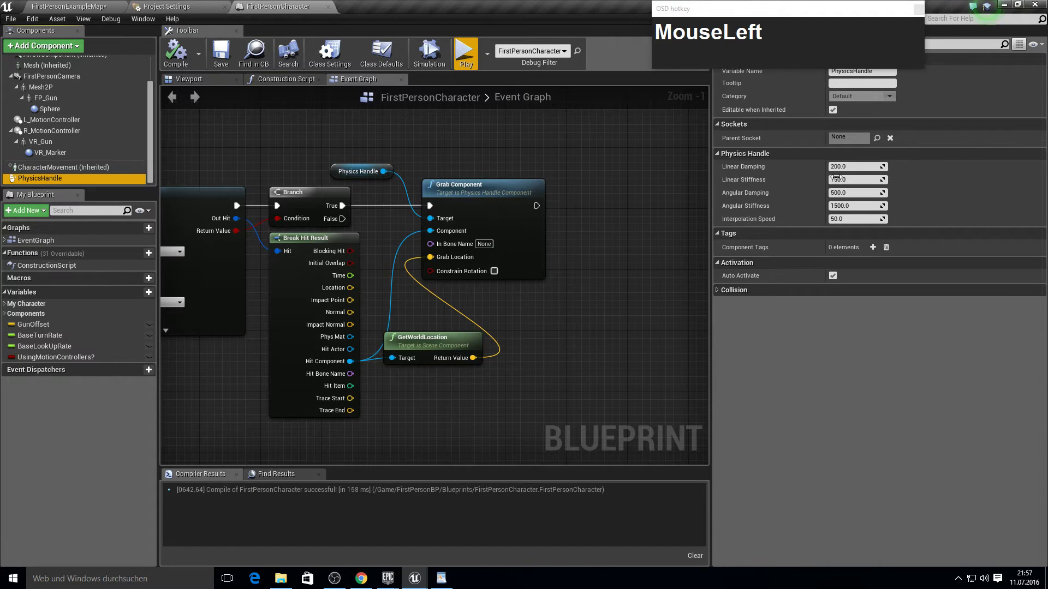
Step: Confirm the stiffness value, playtest grabbing a cube, then stop the game
{"action": "key", "text": "KP_5"}
{"action": "left_click", "coordinate": [319, 120]}
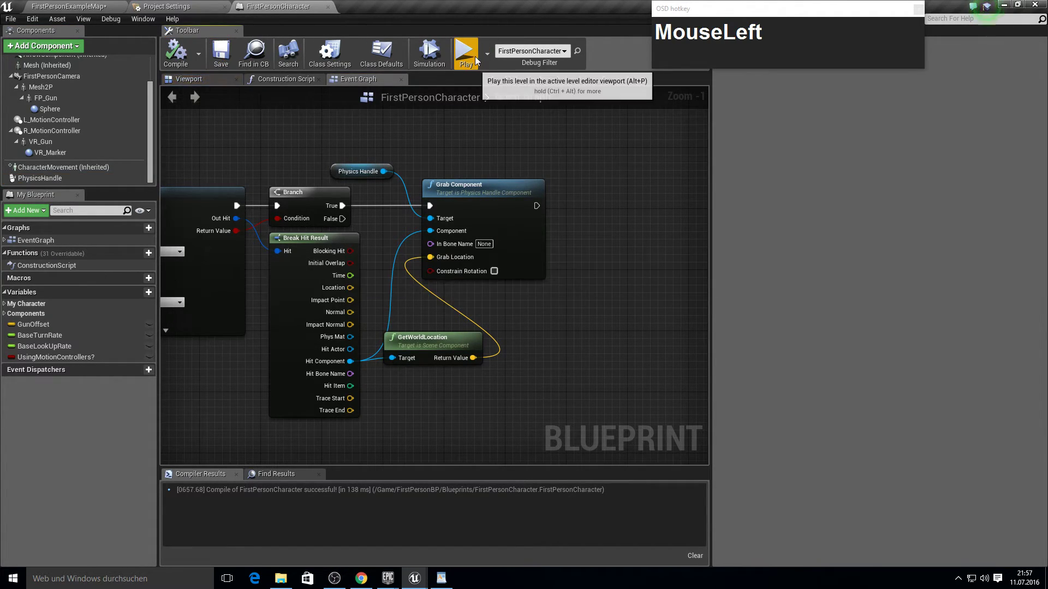
{"action": "key", "text": "w"}
{"action": "type", "text": "wwwwwwwwwwwwwwww"}
{"action": "type", "text": "www"}
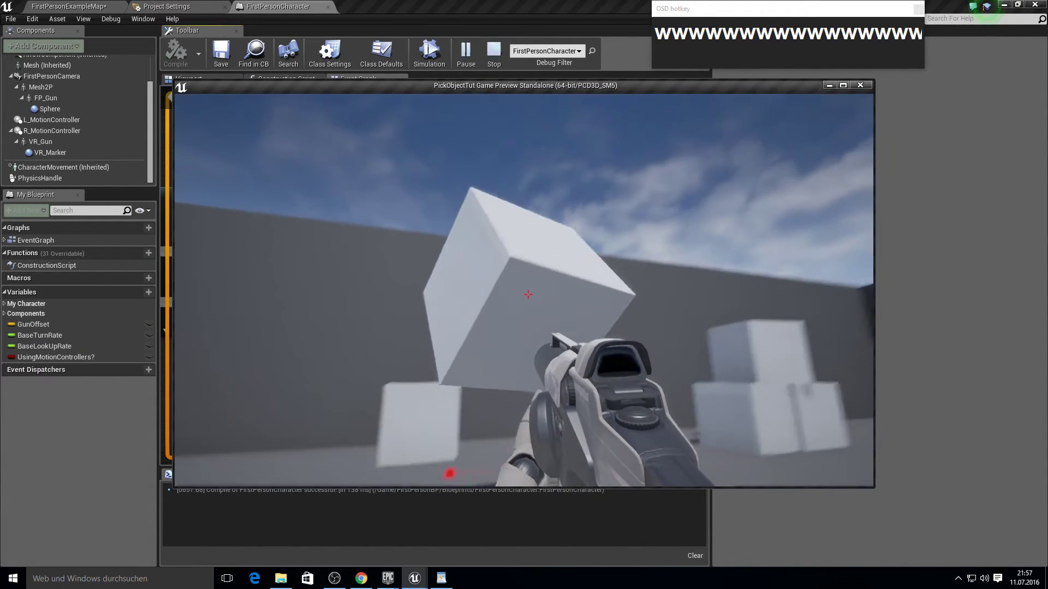
{"action": "key", "text": "Escape"}
Step: Set the Physics Handle angular damping to 100 and relaunch the game to retest holding
{"action": "left_click", "coordinate": [48, 180]}
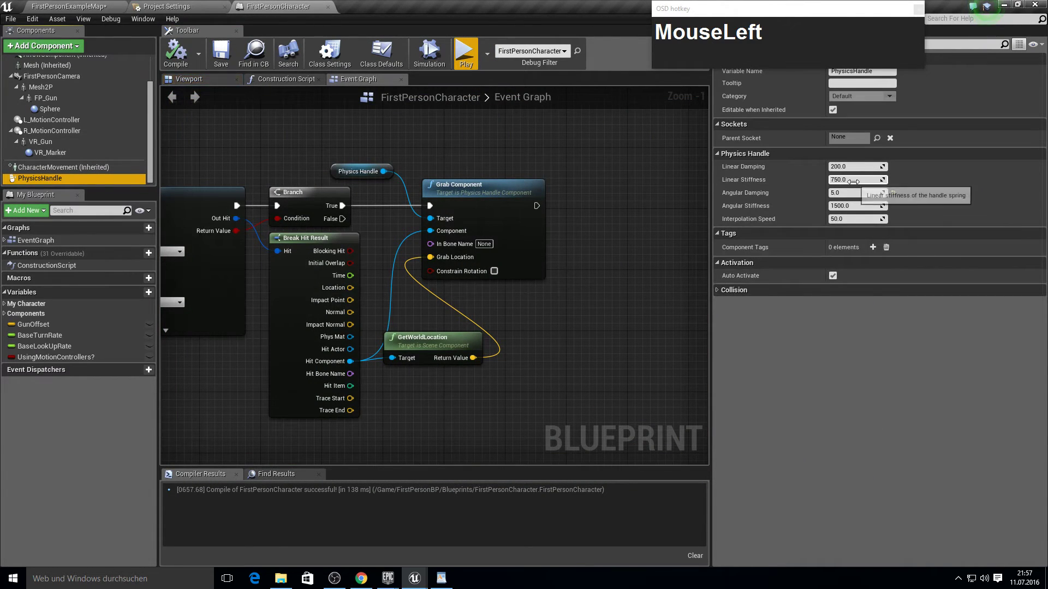
{"action": "key", "text": "KP_1"}
{"action": "key", "text": "KP_0"}
{"action": "key", "text": "Return"}
{"action": "left_click", "coordinate": [175, 53]}
{"action": "type", "text": "wwwwwwww"}
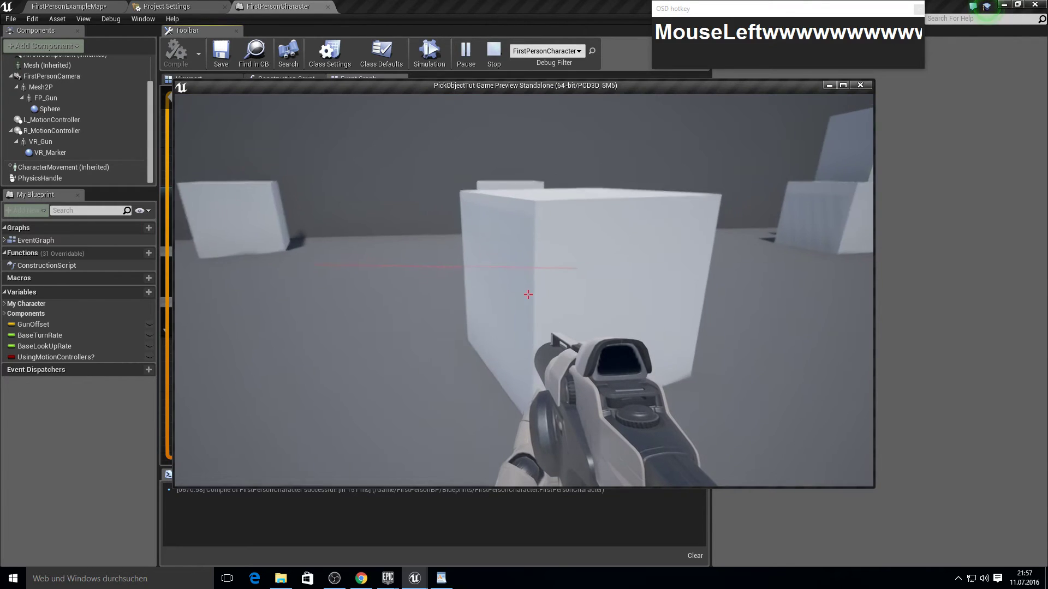
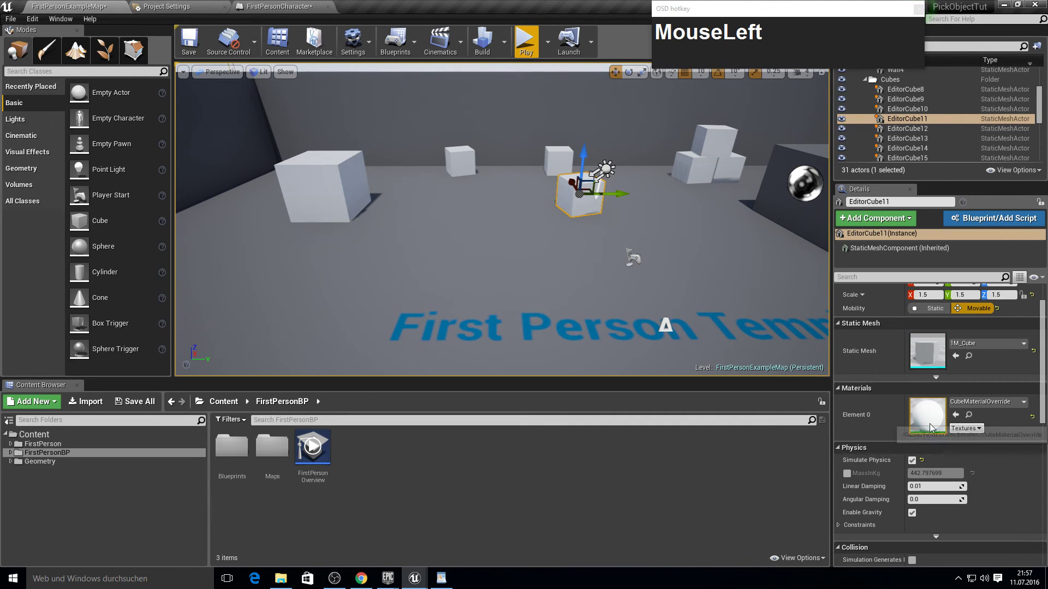
Step: Enable EditorCube11's MassInKg override and set its mass to 500
{"action": "scroll", "scroll_direction": "down", "scroll_amount": 3}
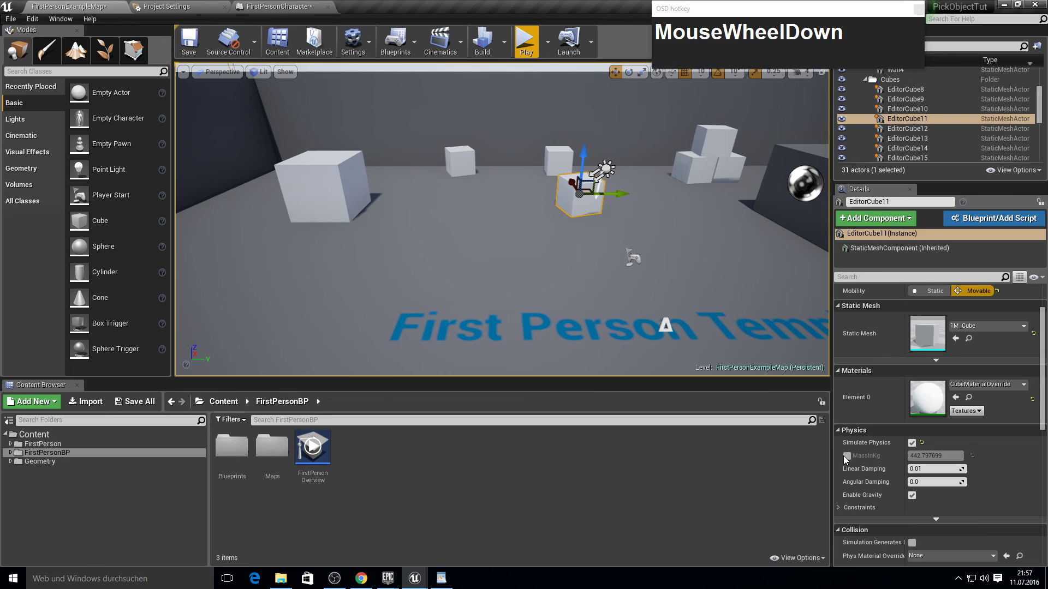
{"action": "left_click", "coordinate": [844, 458]}
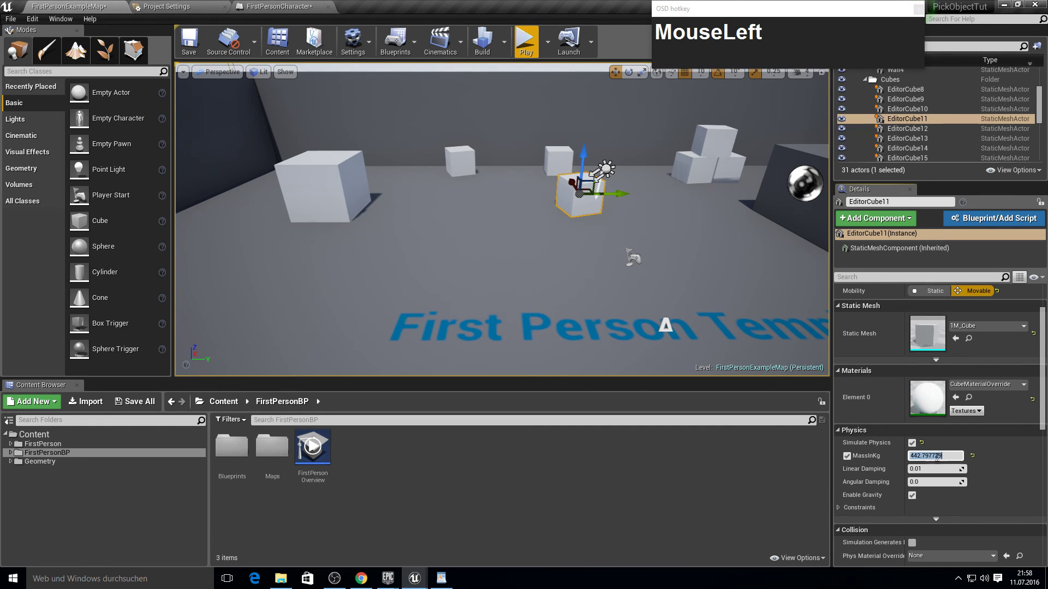
{"action": "key", "text": "KP_5"}
{"action": "key", "text": "KP_0"}
{"action": "key", "text": "Return"}
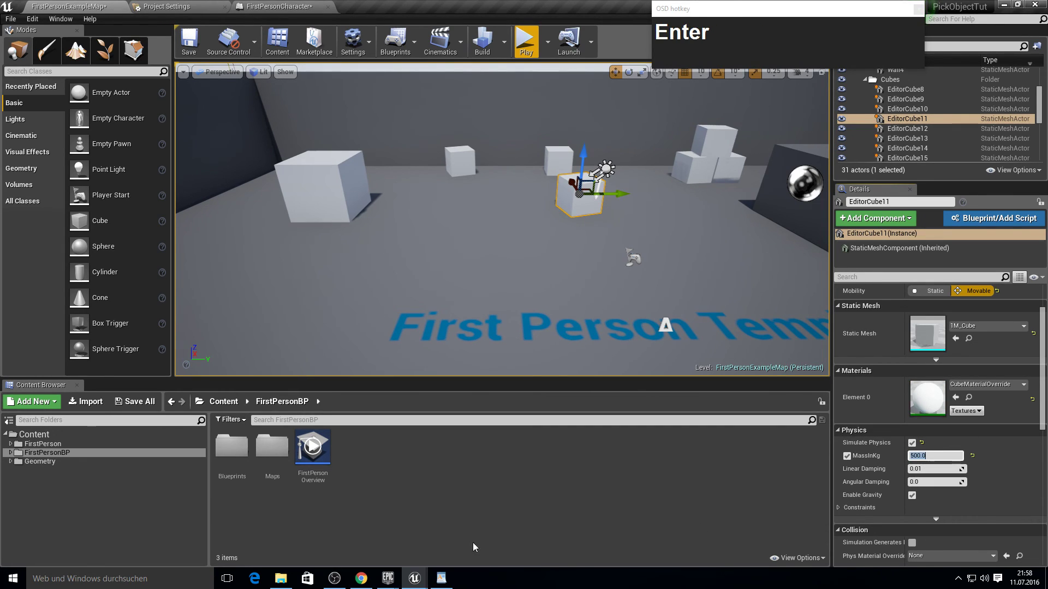